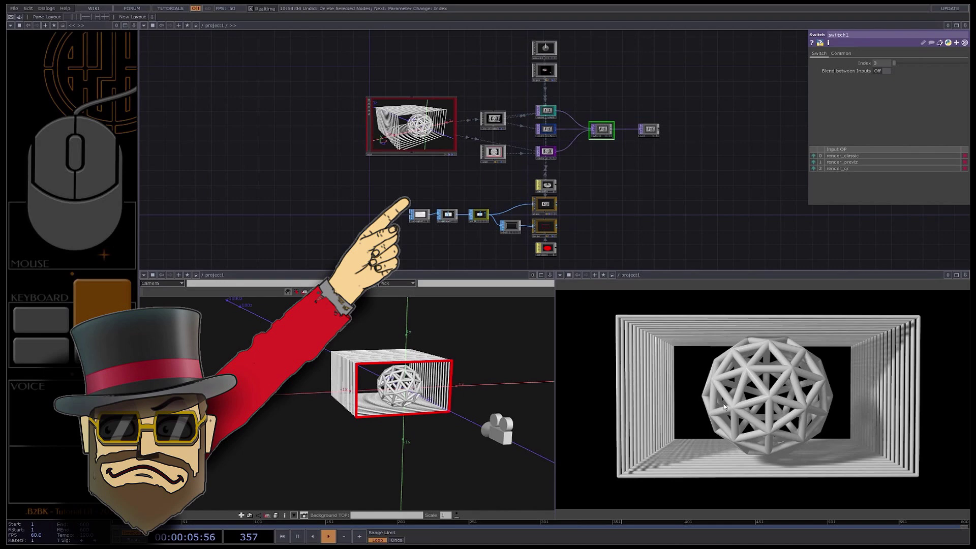
# - Drag in the 3D viewer to move the camera closer to the tunnel
pyautogui.moveTo(695, 423); pyautogui.dragTo(780, 418)
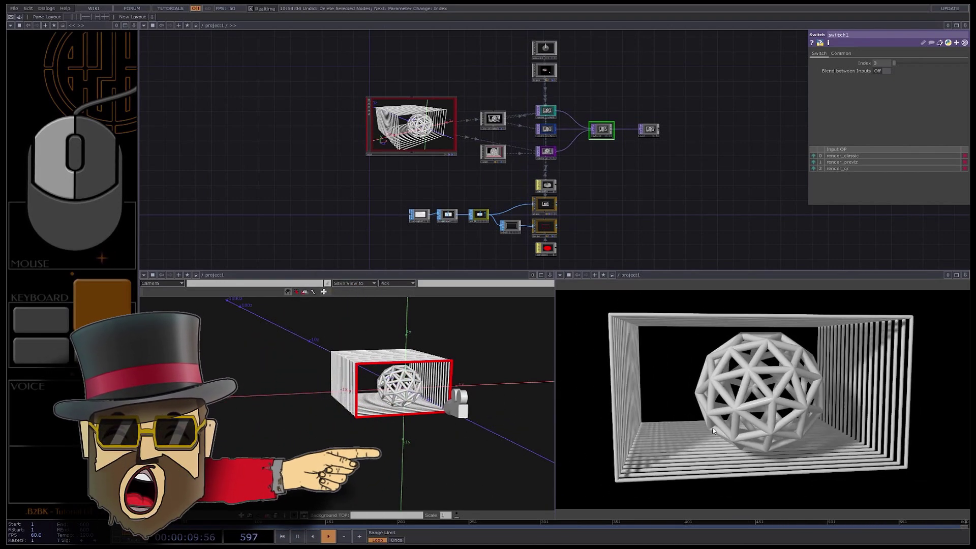
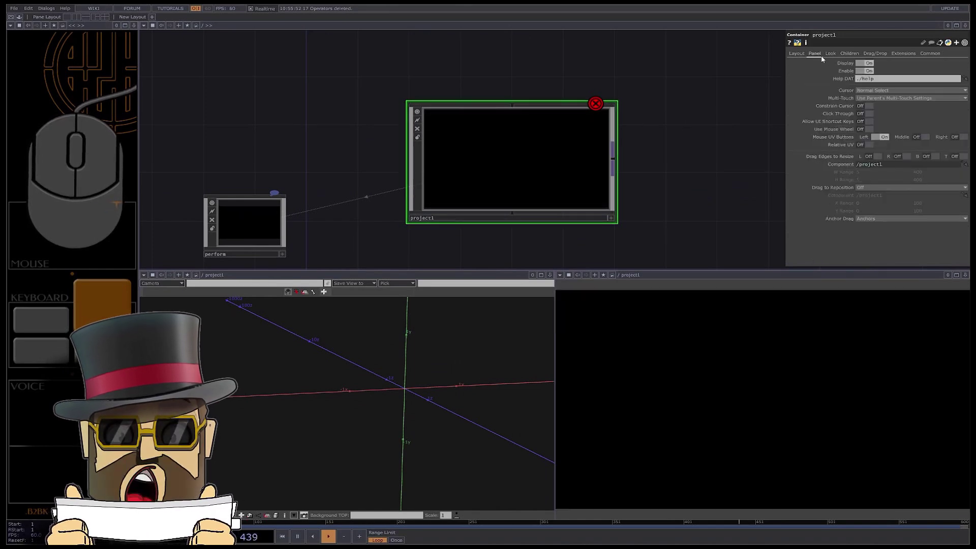
# - Dive inside the project1 container holding only out1
pyautogui.click(923, 138)
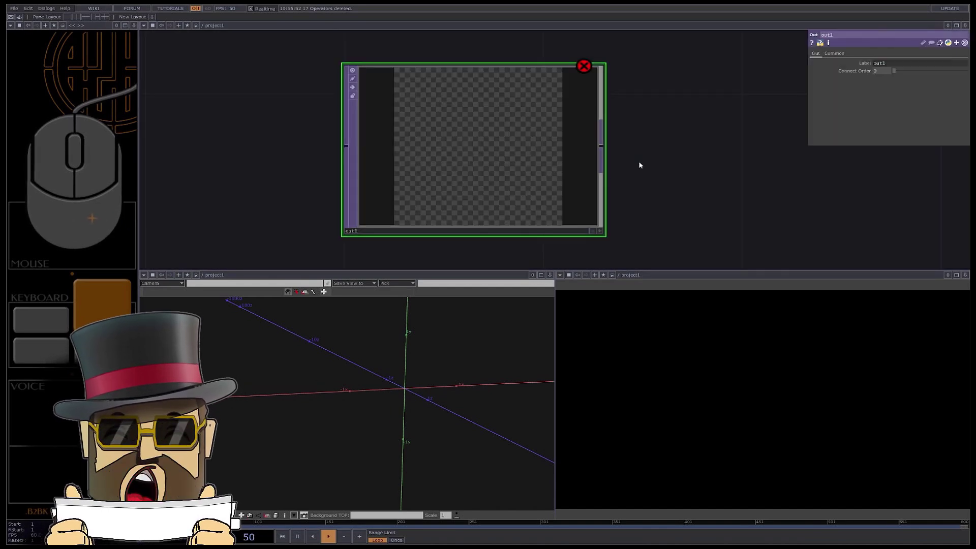
# - Move out1 aside and add a Rectangle SOP to the network
pyautogui.moveTo(458, 163); pyautogui.dragTo(626, 171)
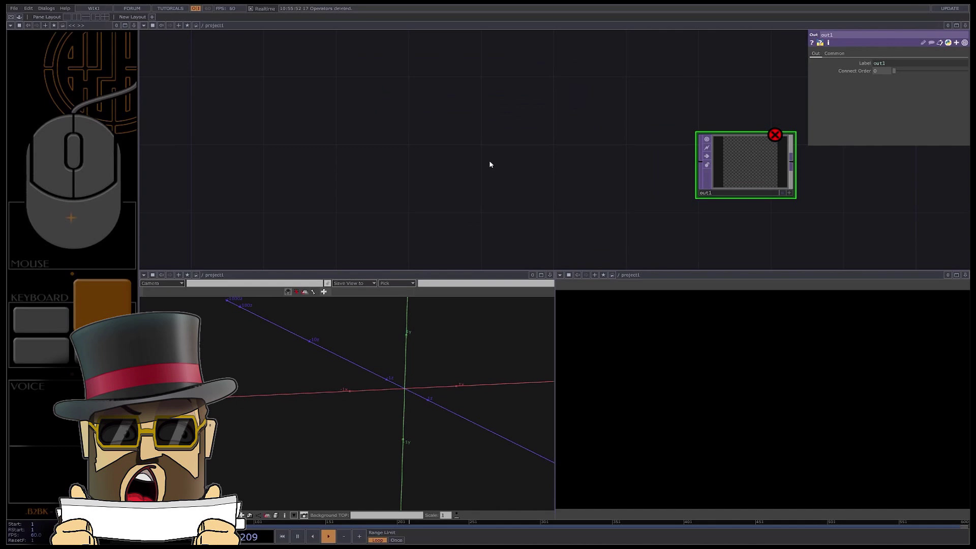
pyautogui.click(428, 159)
pyautogui.click(428, 157)
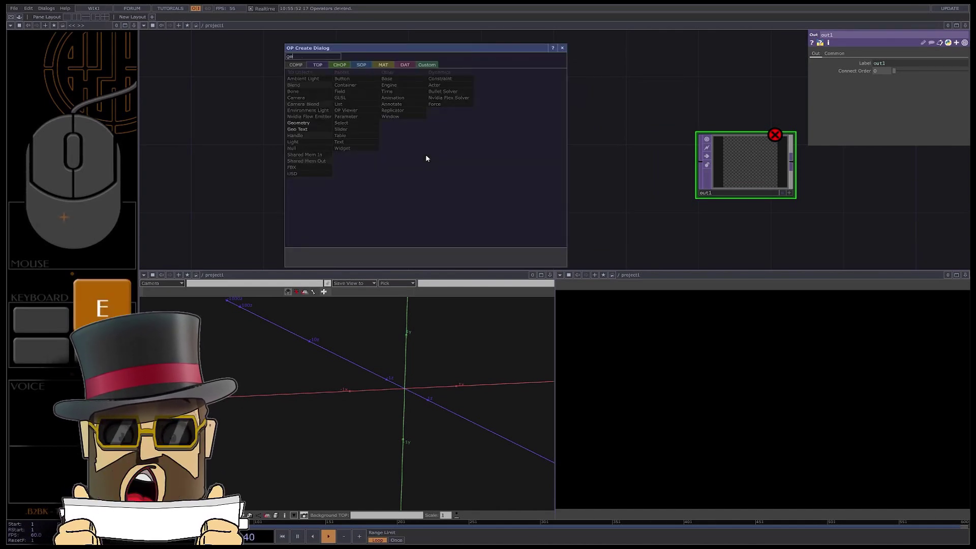
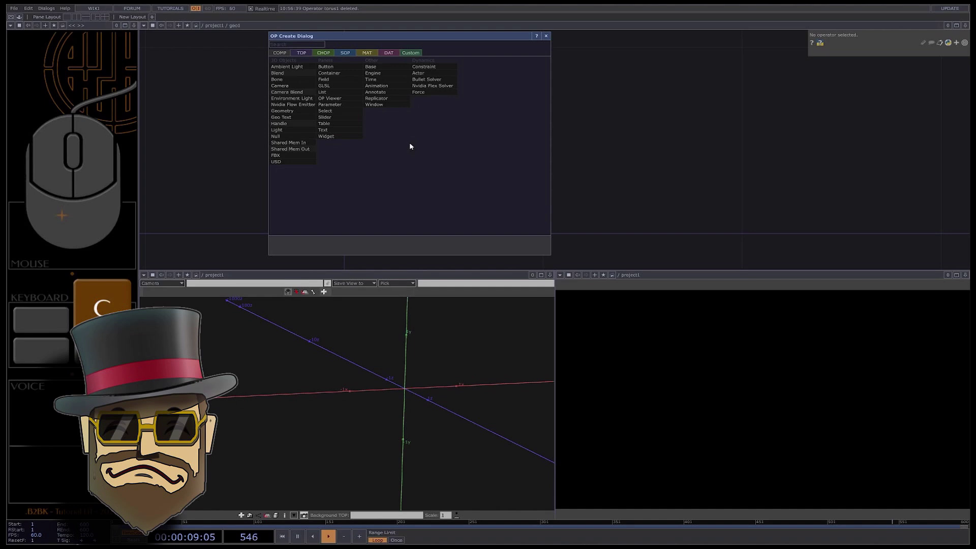
pyautogui.click(347, 56)
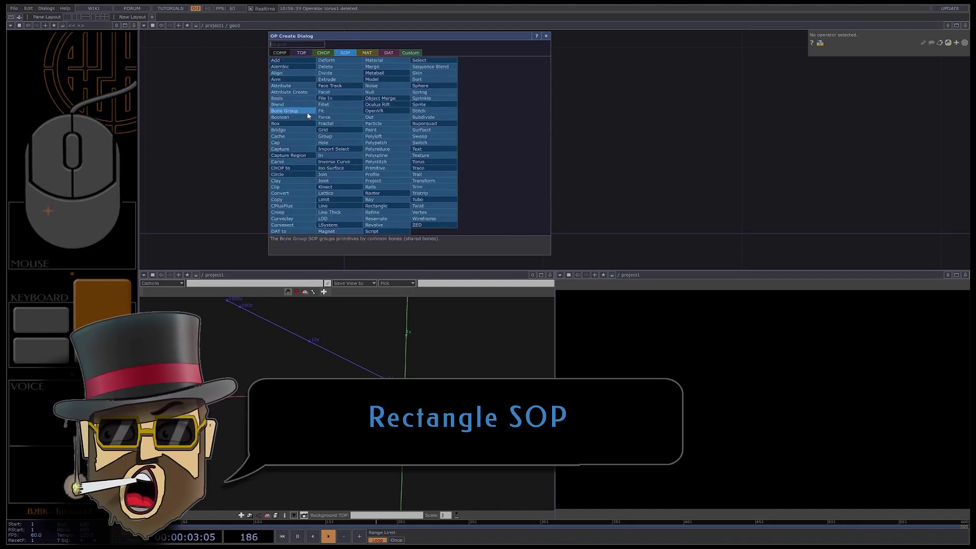
pyautogui.click(390, 158)
pyautogui.click(887, 105)
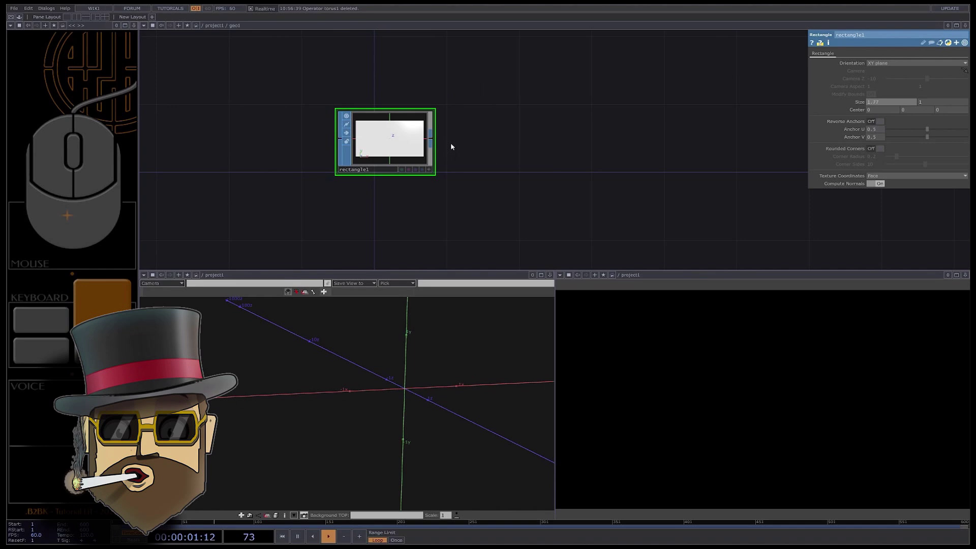
pyautogui.click(481, 131)
# - Add a Line SOP below it with Point B z -2 and set its number of points
pyautogui.press('i')
pyautogui.press('n')
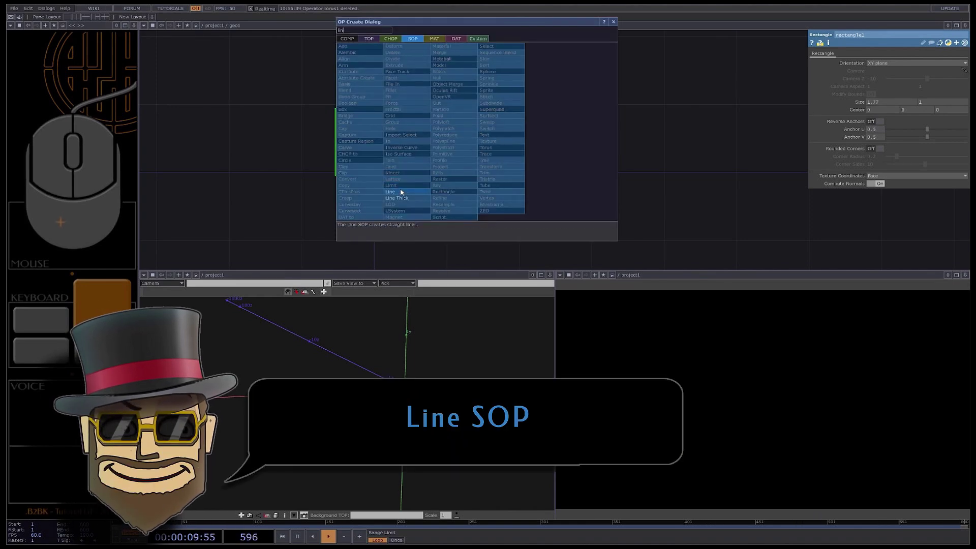
pyautogui.click(403, 192)
pyautogui.click(389, 220)
pyautogui.moveTo(878, 72); pyautogui.dragTo(845, 75)
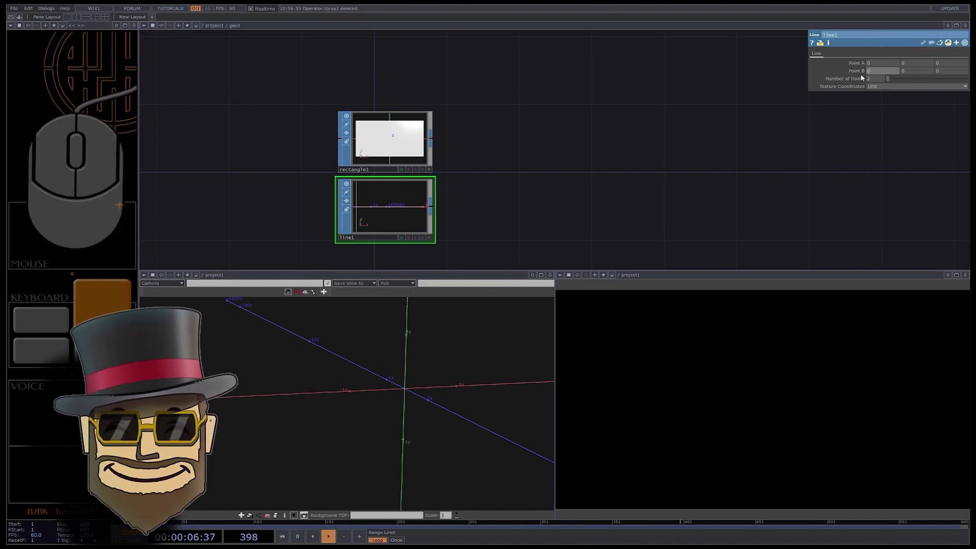
pyautogui.click(944, 74)
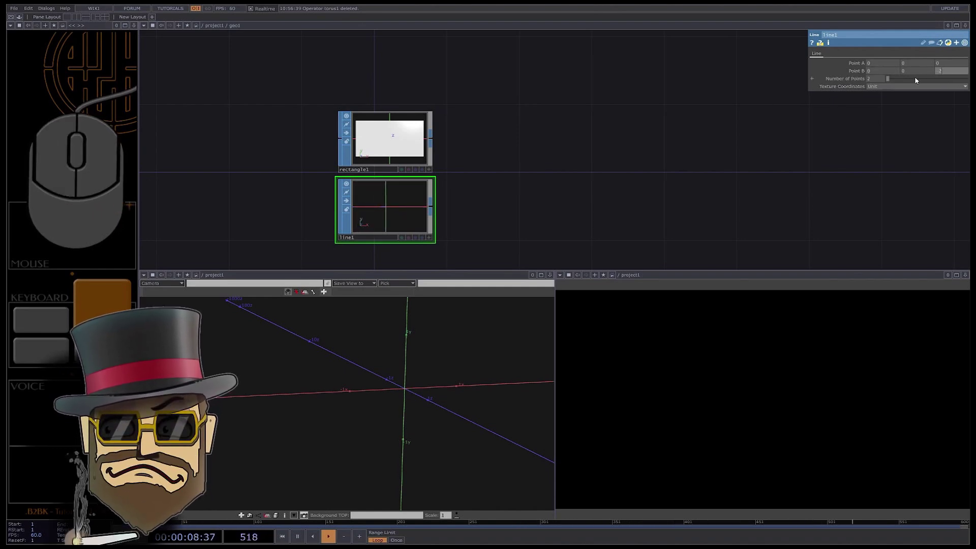
pyautogui.click(877, 79)
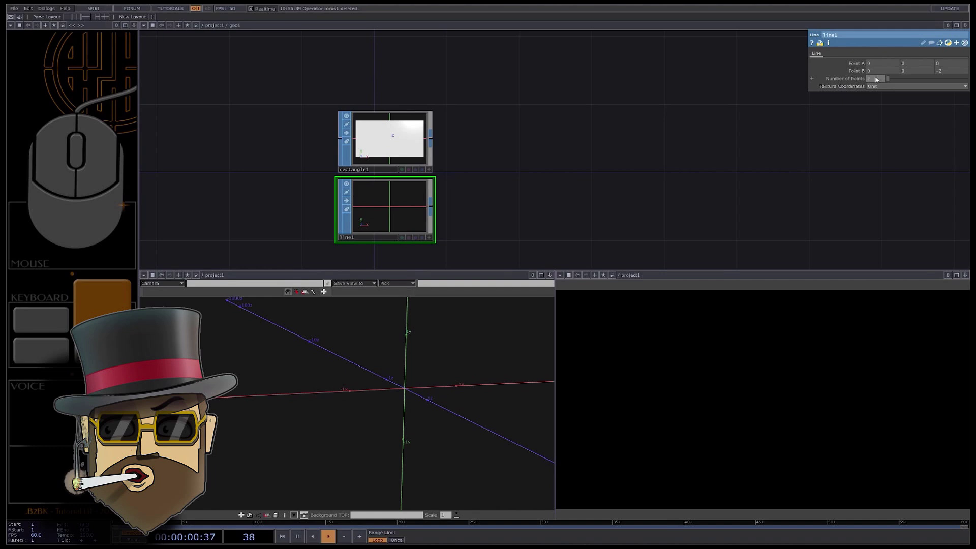
pyautogui.click(534, 162)
pyautogui.press('c')
pyautogui.press('o')
# - Add a Copy SOP copying the rectangle along the line as template
pyautogui.click(406, 217)
pyautogui.click(518, 170)
pyautogui.moveTo(435, 142); pyautogui.dragTo(457, 169)
pyautogui.click(436, 209)
pyautogui.doubleClick(554, 210)
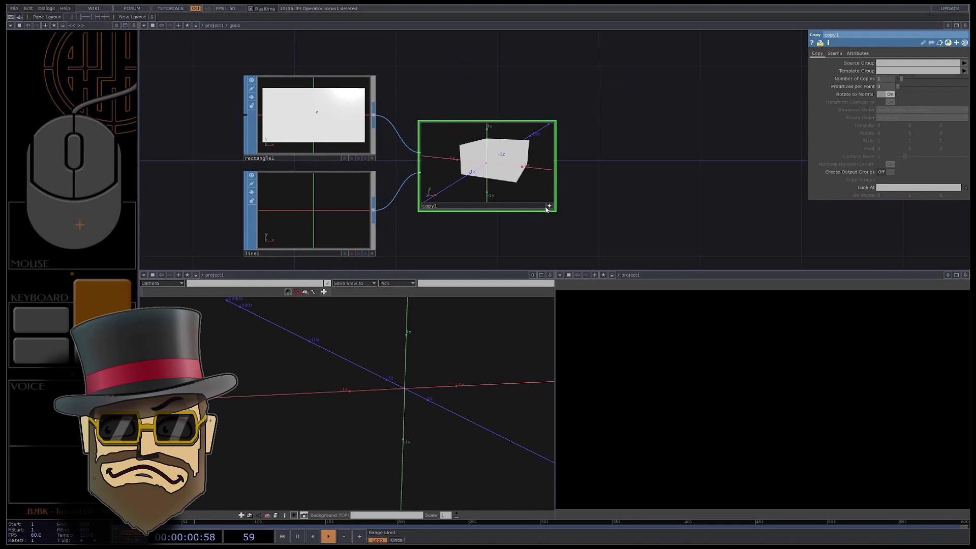
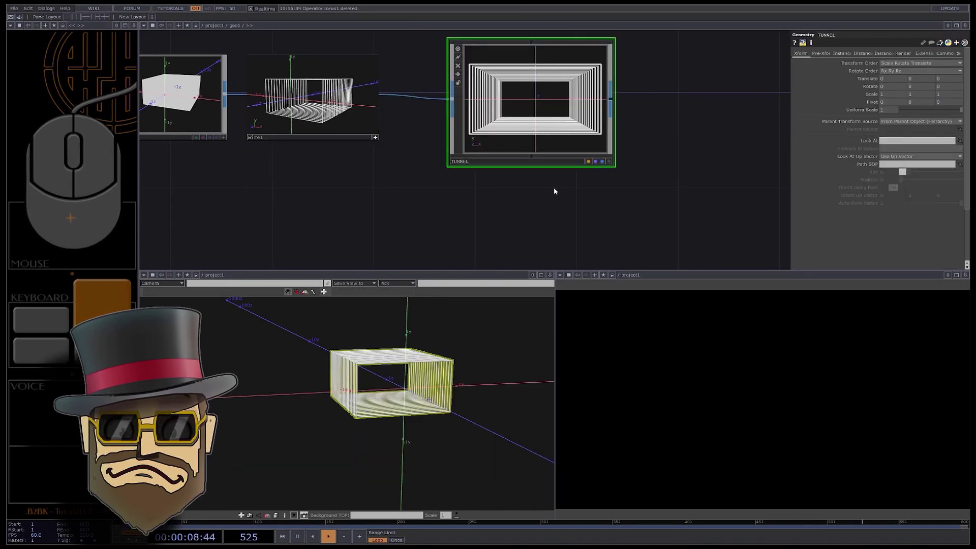
# - Add a Polygon Sphere SOP (radius 0.43, z -0.2) feeding a Wireframe SOP
pyautogui.press('p')
pyautogui.moveTo(496, 142); pyautogui.dragTo(487, 150)
pyautogui.click(442, 181)
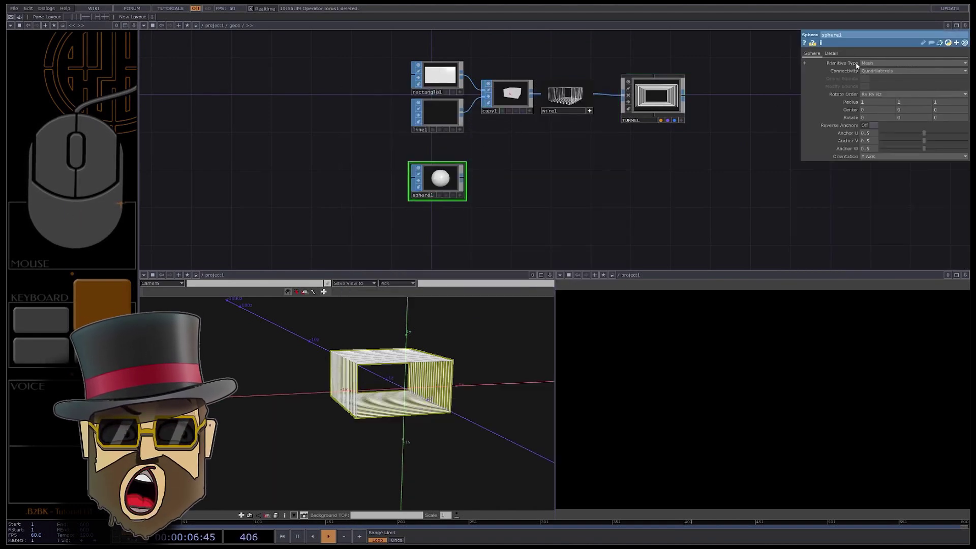
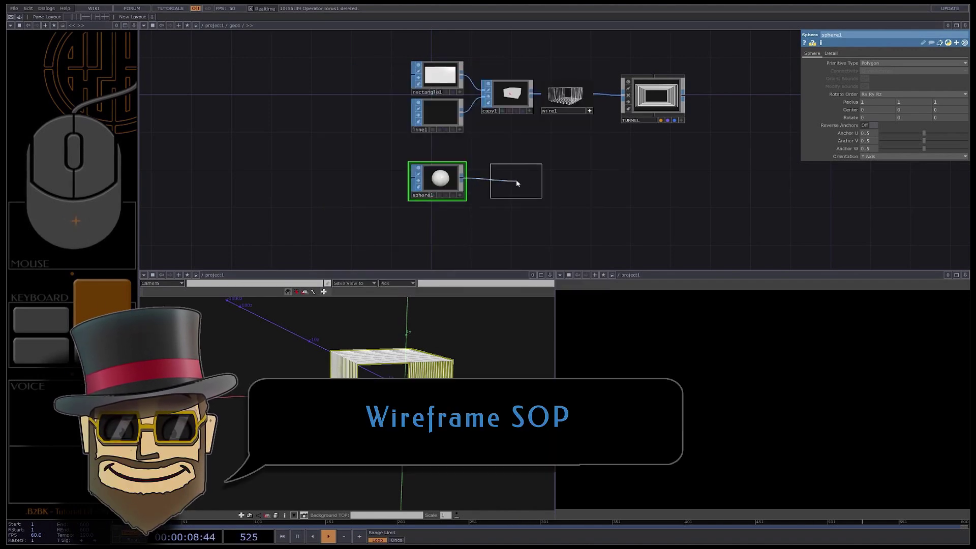
pyautogui.click(520, 185)
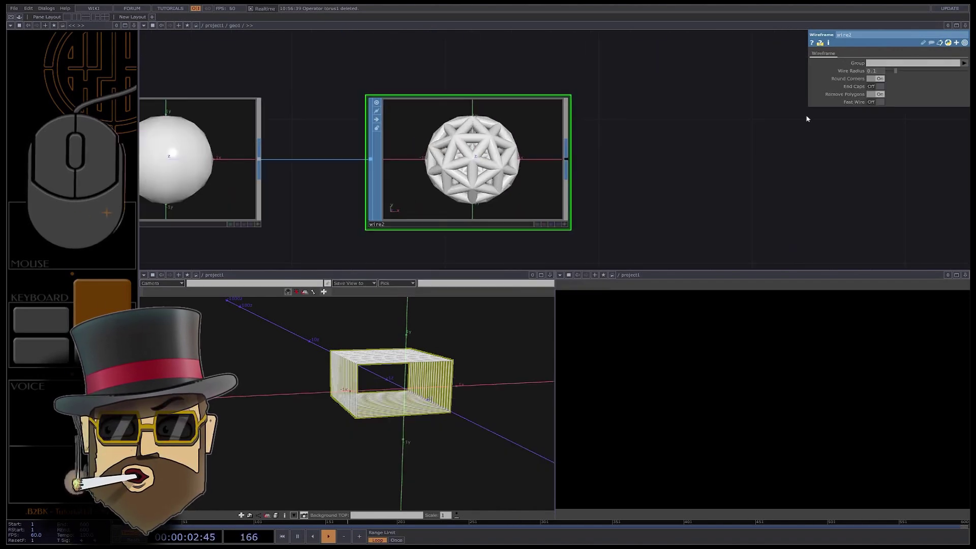
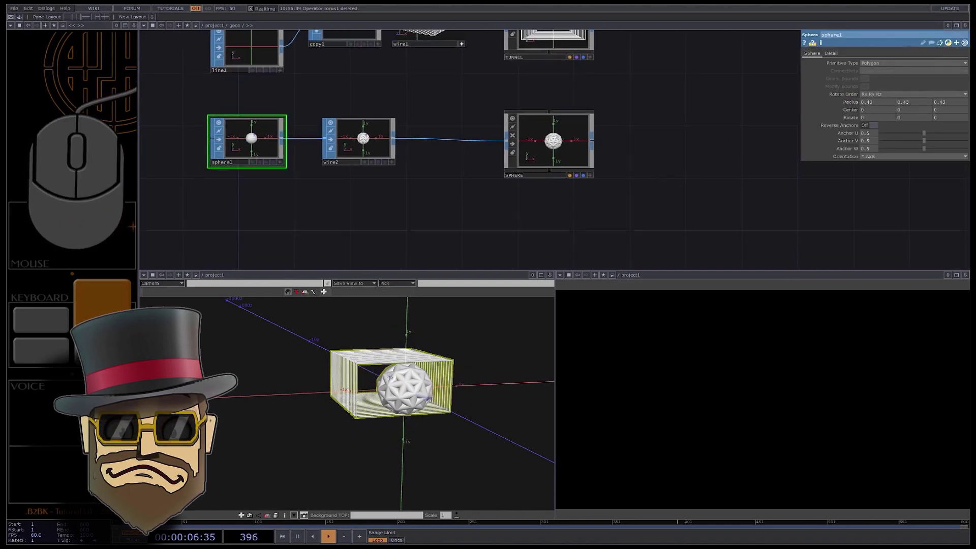
pyautogui.middleClick(886, 81)
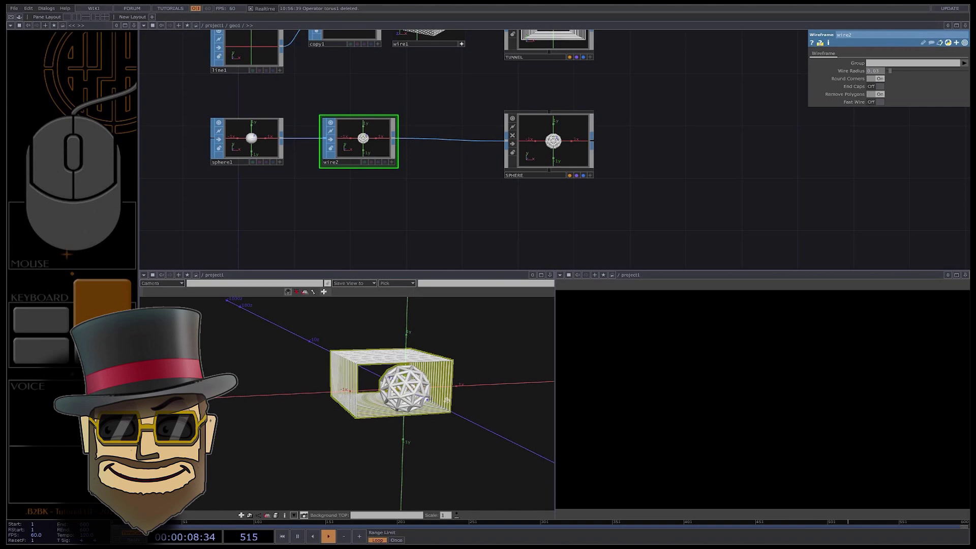
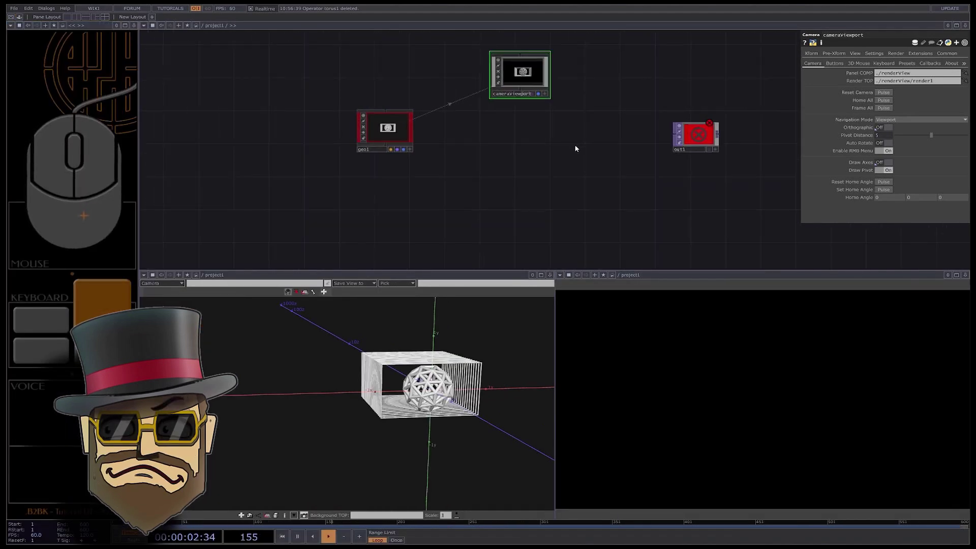
# - Add a Render TOP named render_classic and adjust its resolution settings
pyautogui.doubleClick(576, 148)
pyautogui.click(469, 55)
pyautogui.click(590, 128)
pyautogui.click(560, 150)
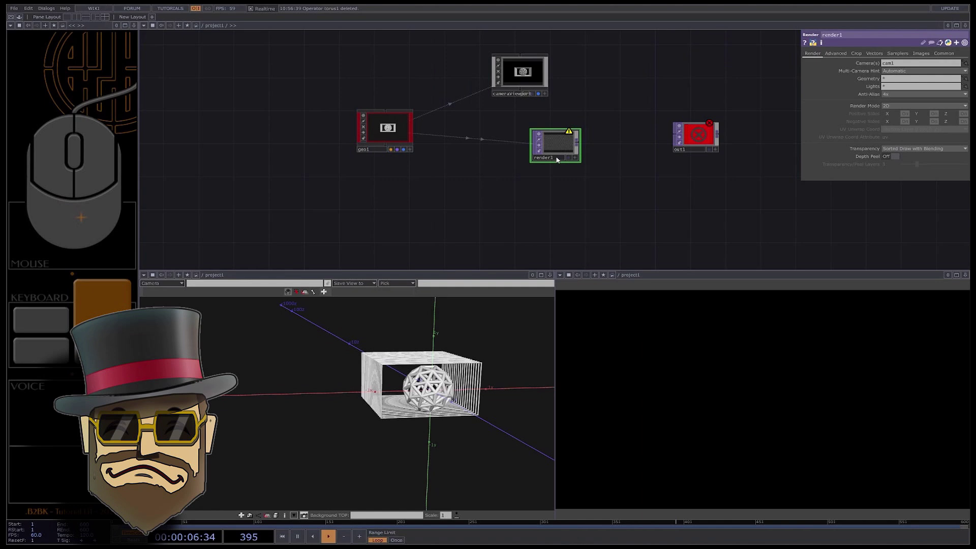
pyautogui.click(560, 159)
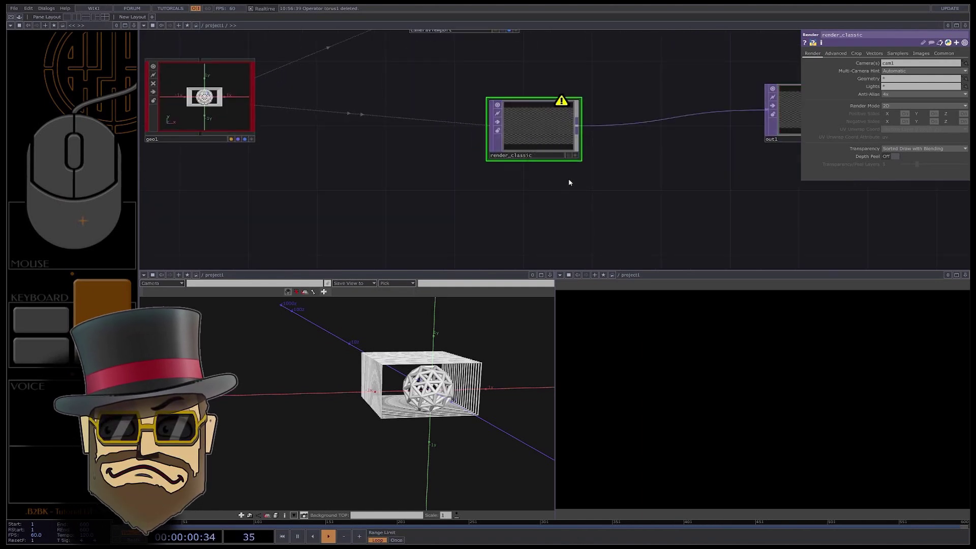
pyautogui.click(561, 140)
pyautogui.click(950, 55)
pyautogui.moveTo(903, 65); pyautogui.dragTo(843, 73)
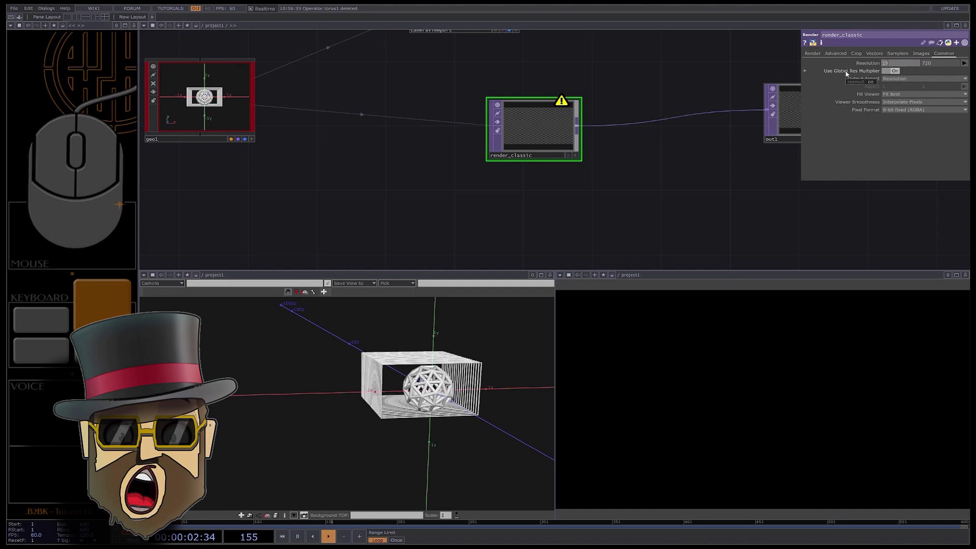
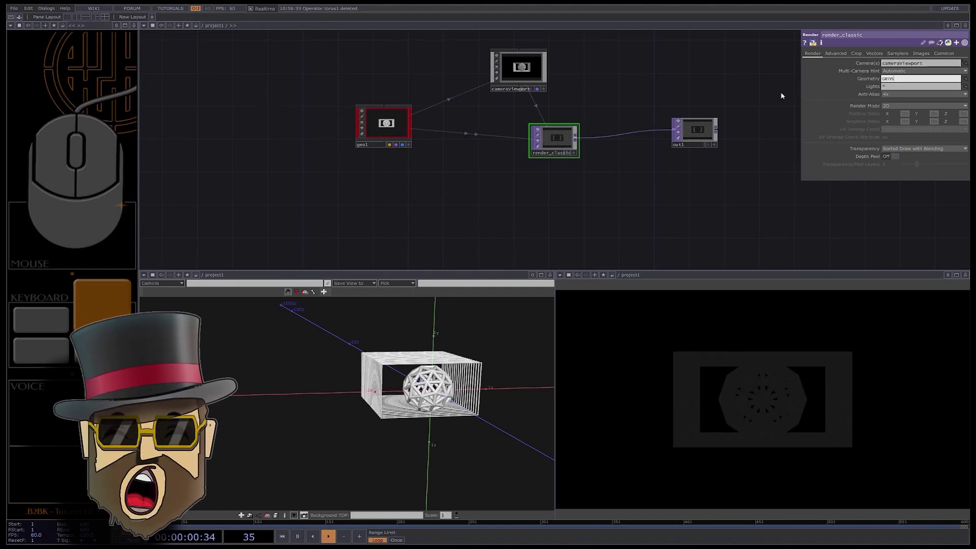
# - Rename the geometry to GEOS and orbit the camera to view the tunnel at an angle
pyautogui.doubleClick(304, 140)
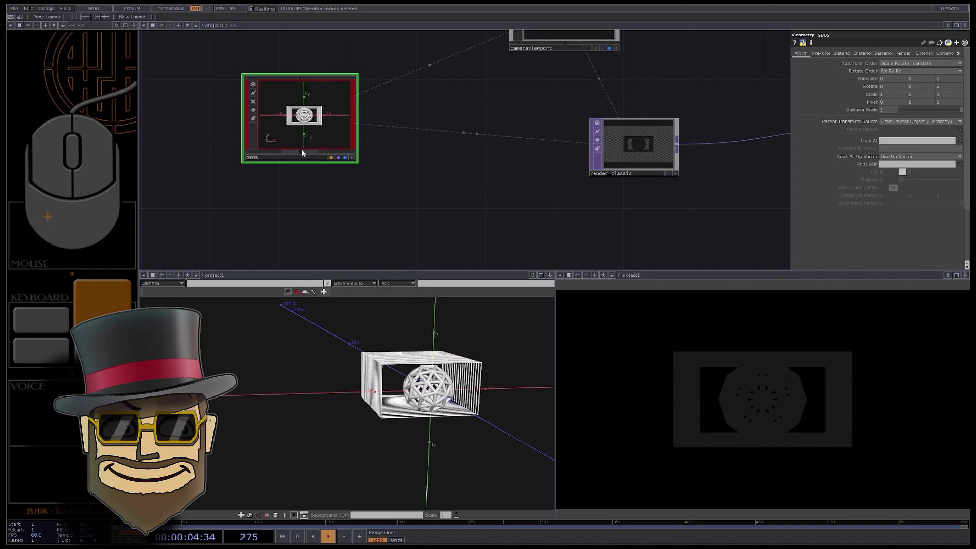
pyautogui.click(303, 128)
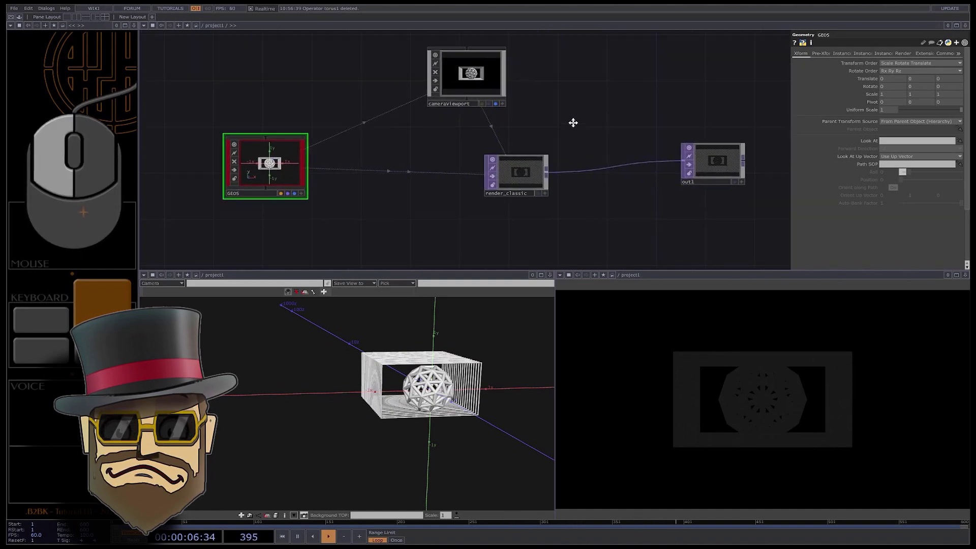
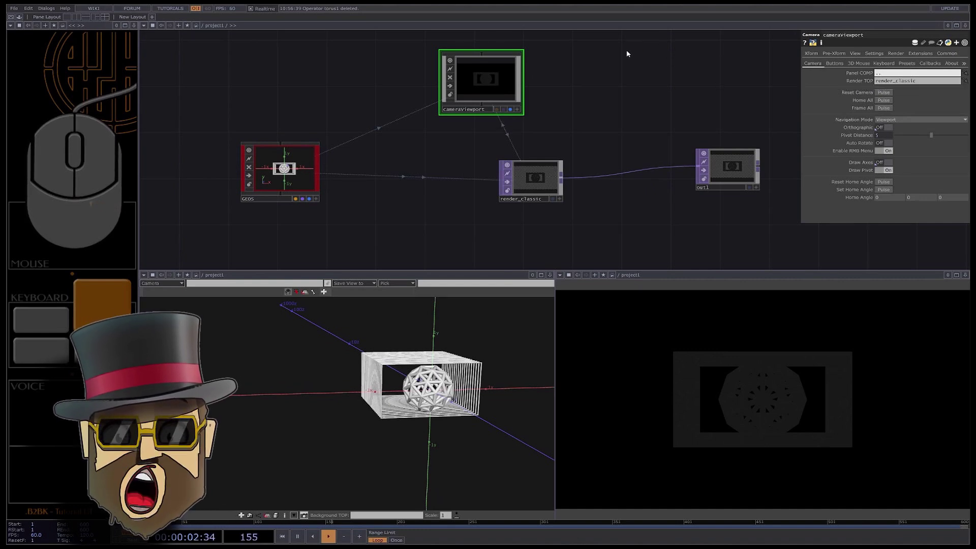
pyautogui.moveTo(759, 405); pyautogui.dragTo(783, 414)
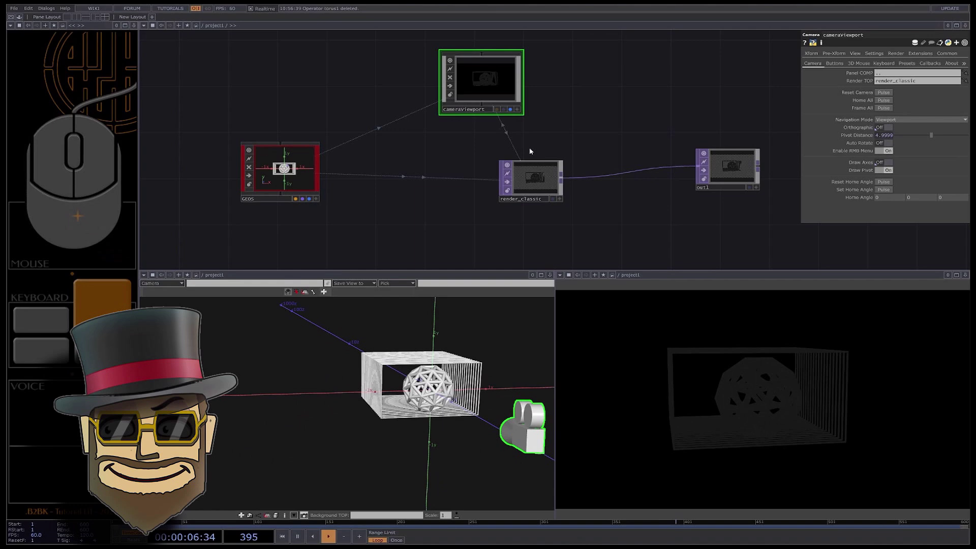
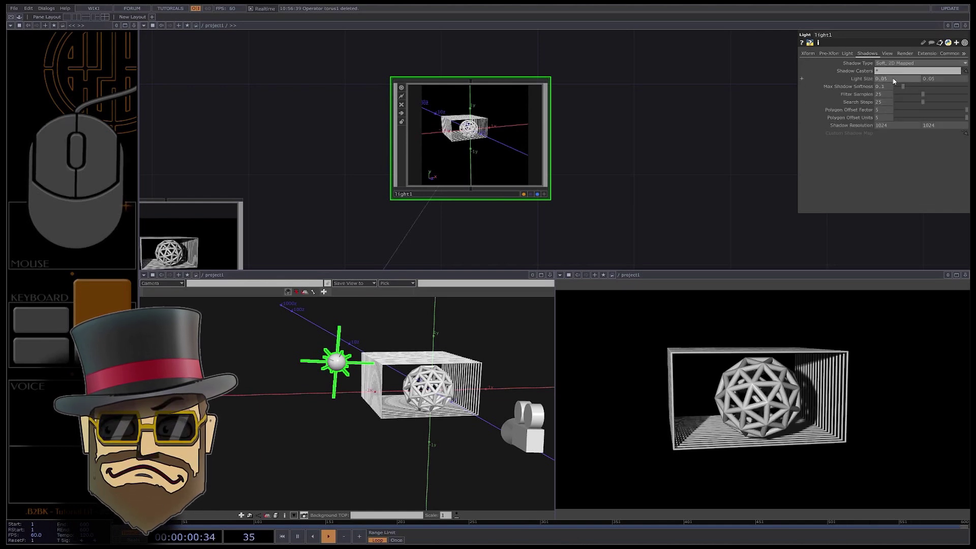
# - Set the shadow-casting geometry and lower the ambient light's dimmer to 0.4
pyautogui.click(891, 74)
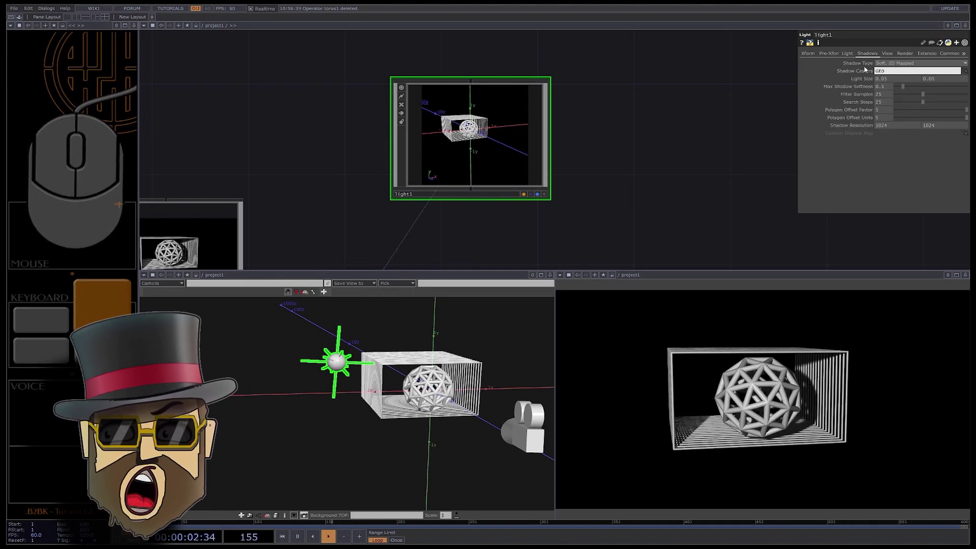
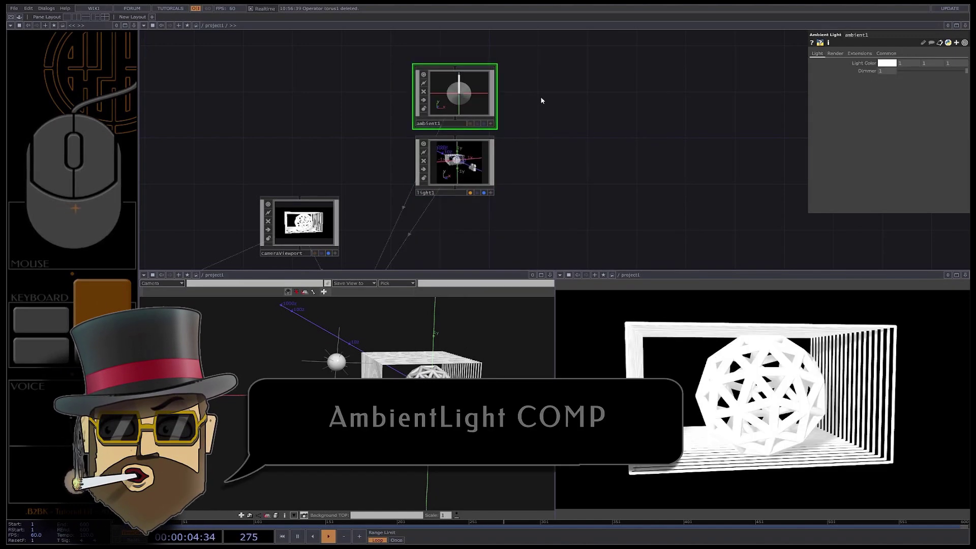
pyautogui.click(884, 72)
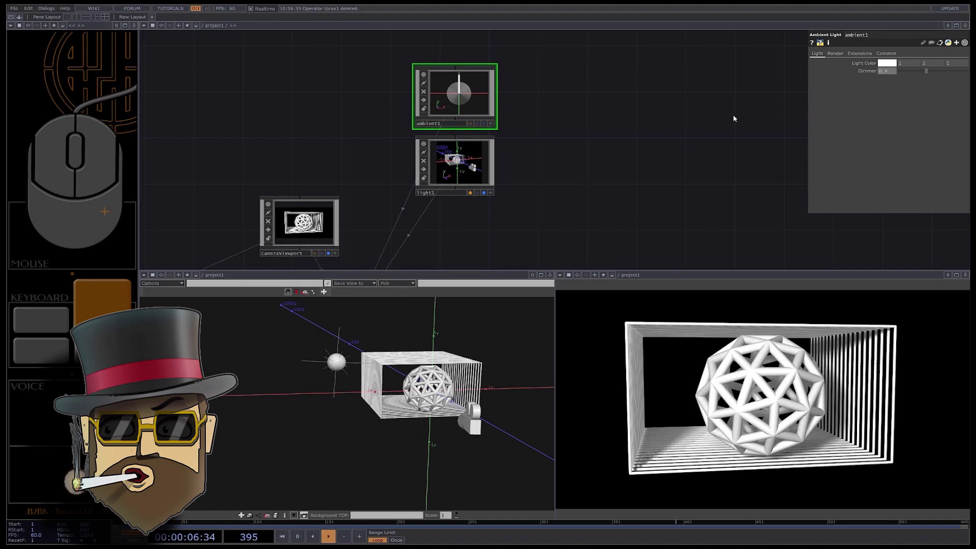
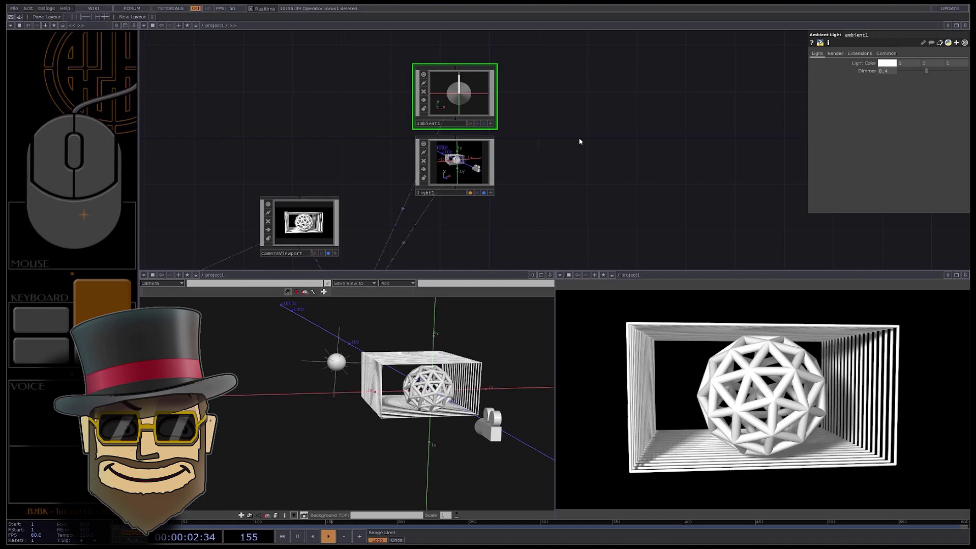
pyautogui.moveTo(614, 177); pyautogui.dragTo(615, 155)
pyautogui.click(575, 165)
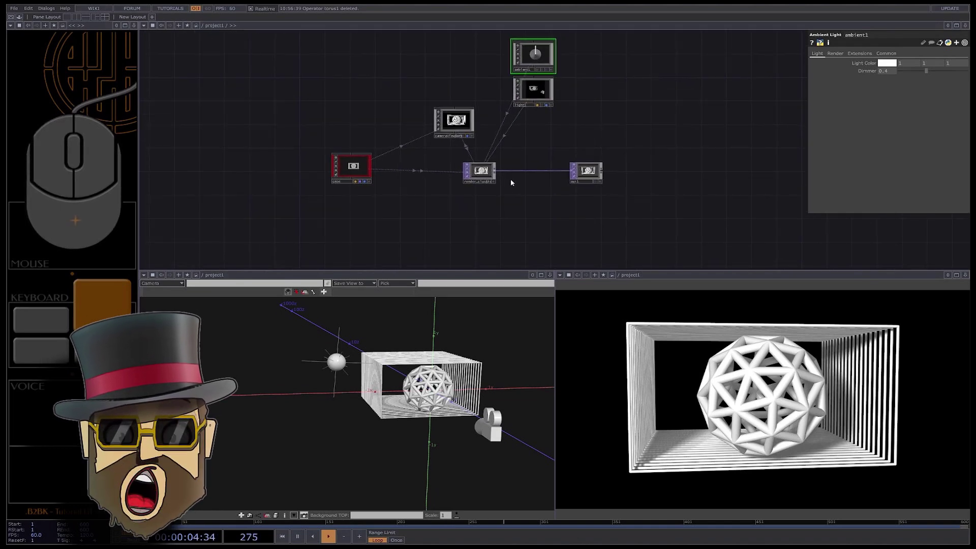
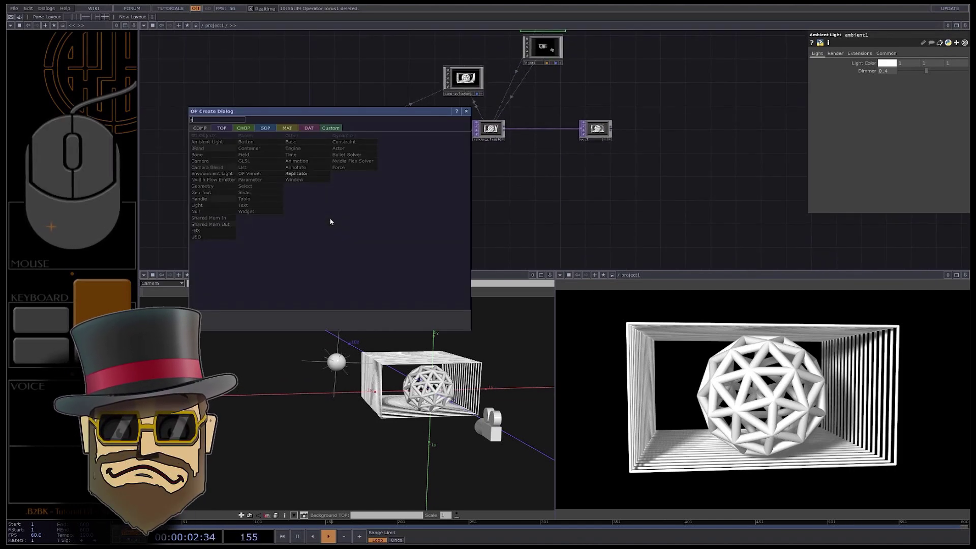
# - Add a screen Rectangle SOP sized 1.77 wide
pyautogui.click(275, 128)
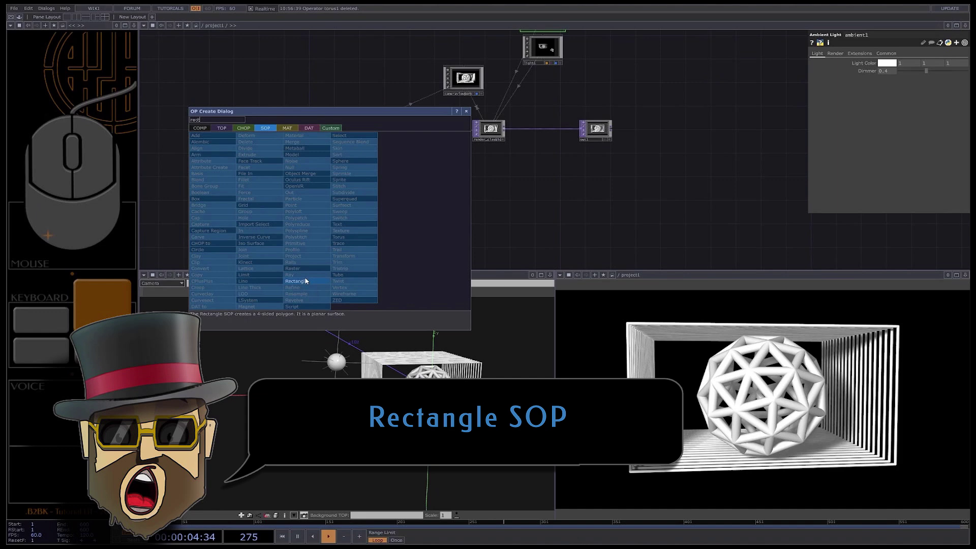
pyautogui.click(310, 283)
pyautogui.click(353, 216)
pyautogui.click(878, 104)
# - Append a Transform SOP and a Null after the rectangle
pyautogui.rightClick(368, 213)
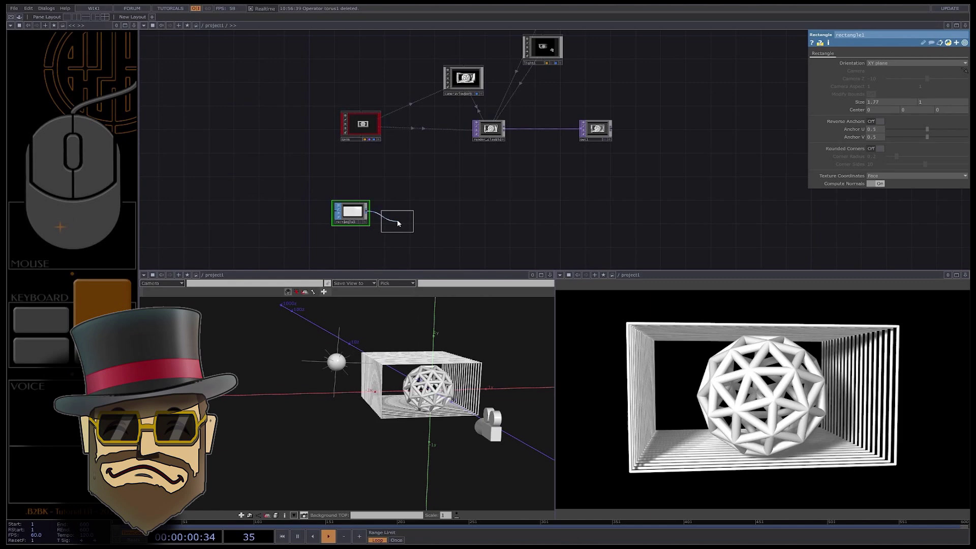
pyautogui.moveTo(404, 216); pyautogui.dragTo(407, 218)
pyautogui.middleClick(440, 228)
pyautogui.click(446, 225)
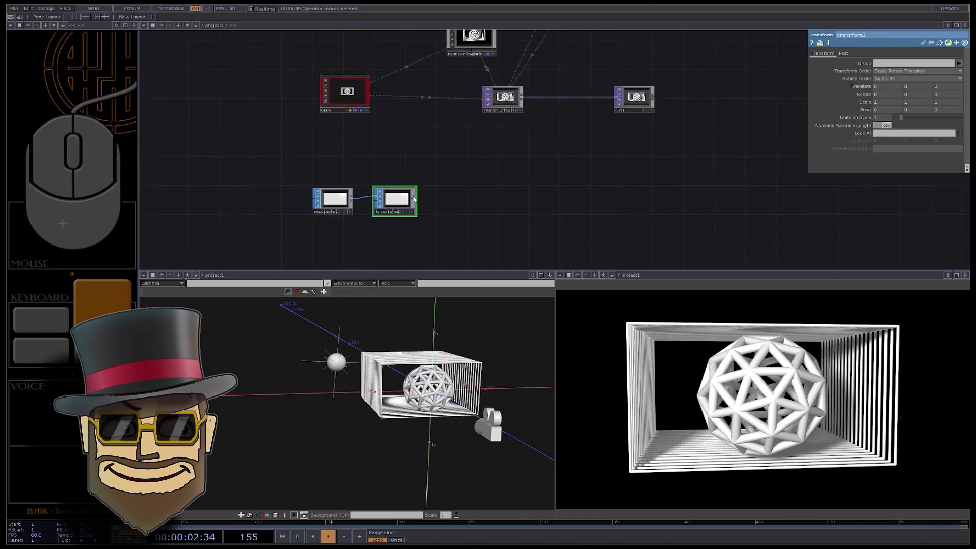
pyautogui.rightClick(417, 199)
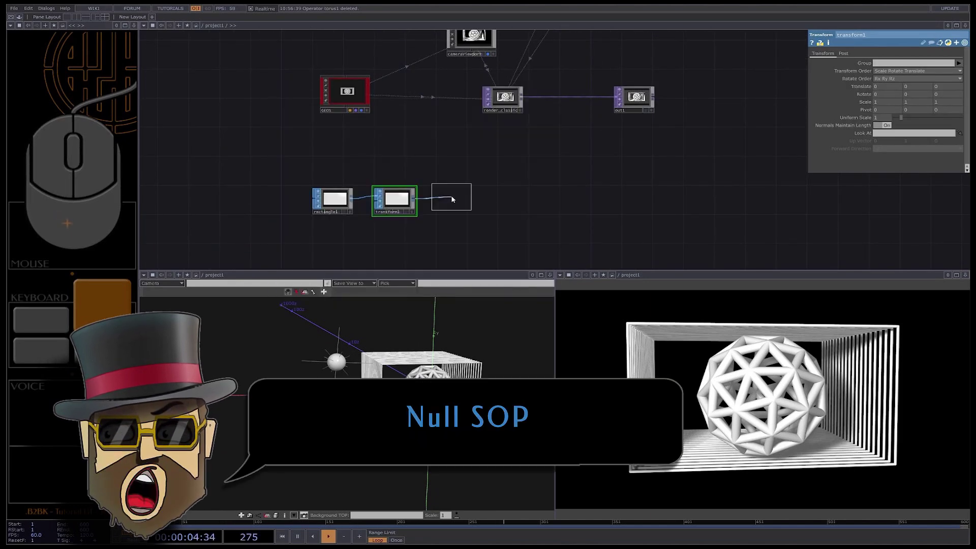
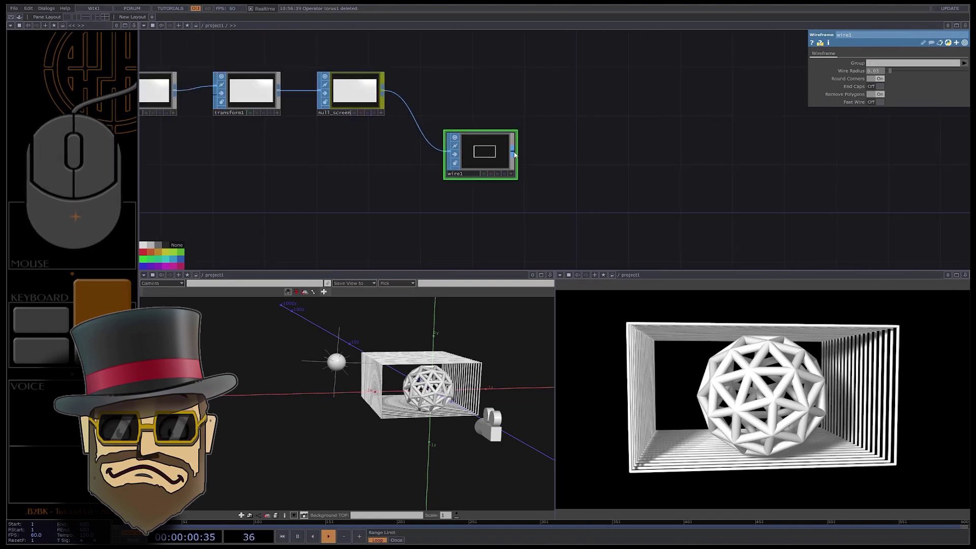
# - Append a Geometry COMP after the wireframe rectangle chain
pyautogui.click(387, 63)
pyautogui.click(398, 122)
pyautogui.click(632, 188)
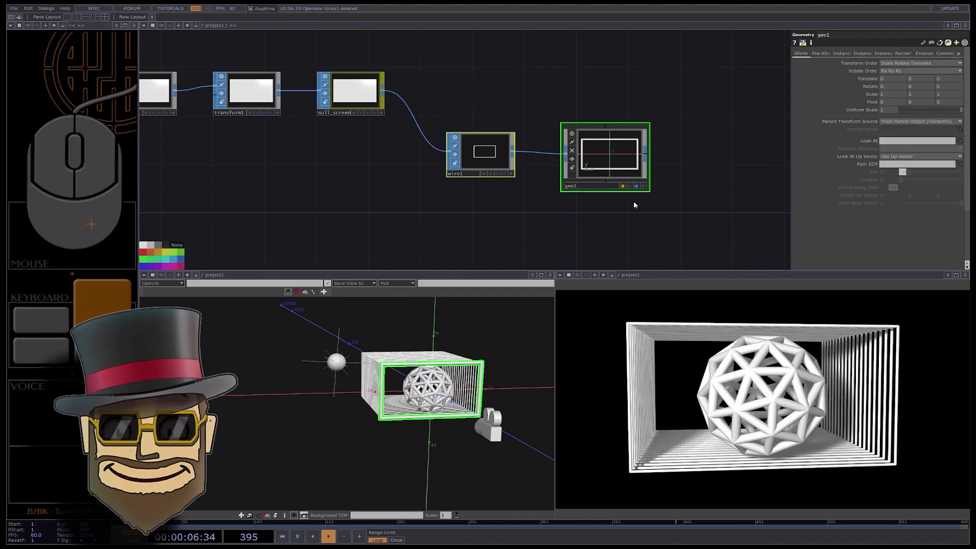
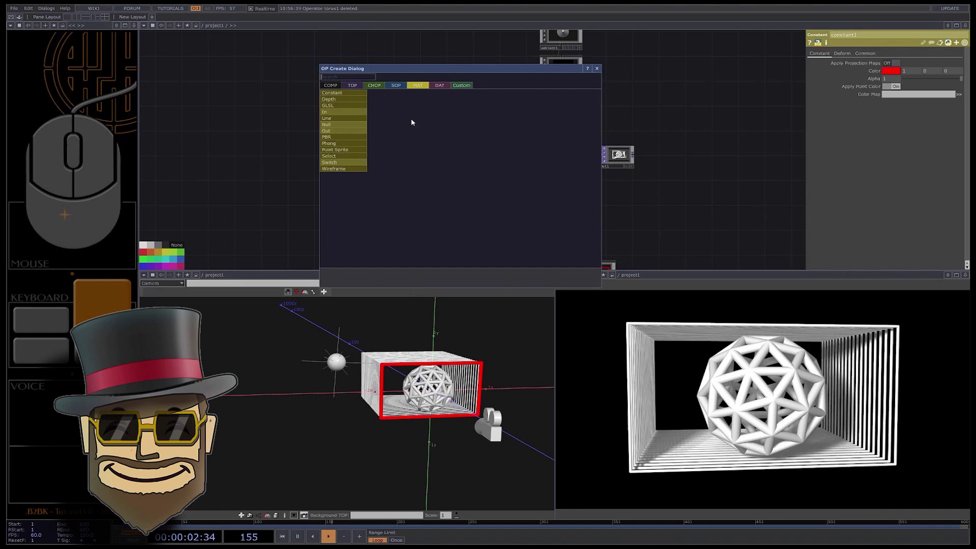
# - Add a Camera COMP named cam_QR and go to its View settings
pyautogui.click(337, 86)
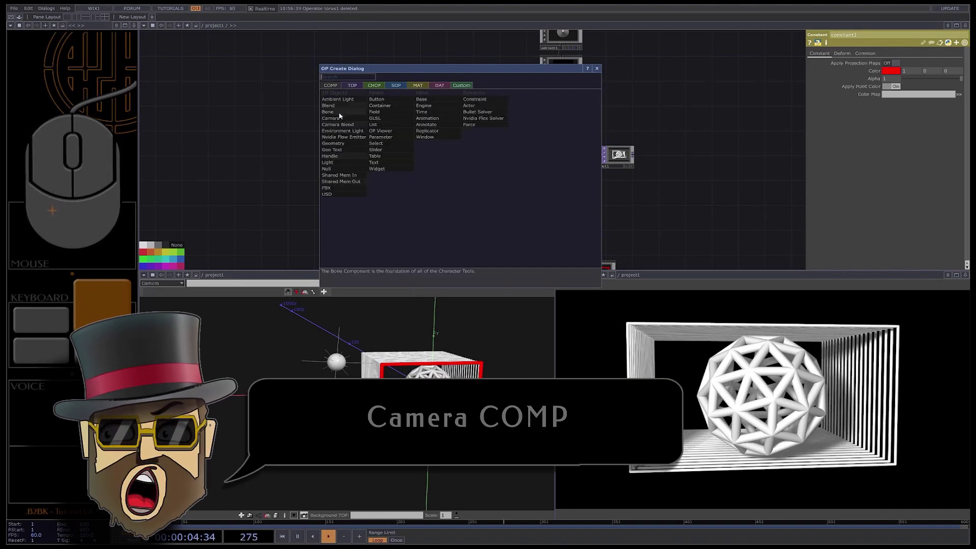
pyautogui.click(341, 120)
pyautogui.click(476, 165)
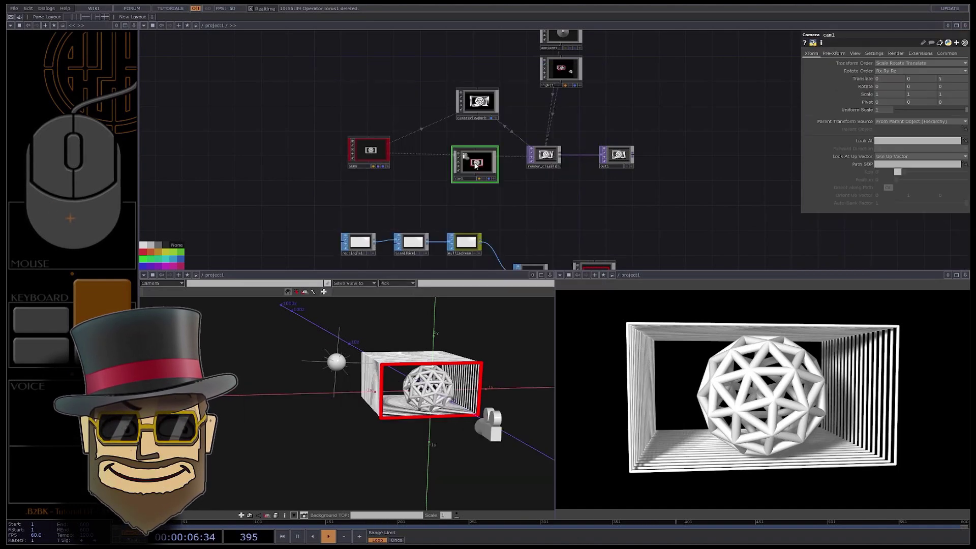
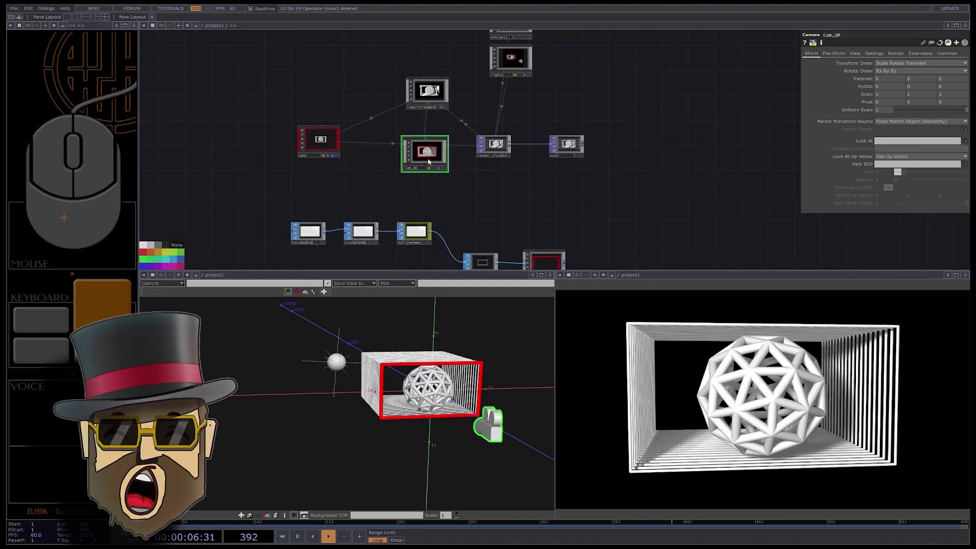
pyautogui.click(430, 151)
pyautogui.click(857, 55)
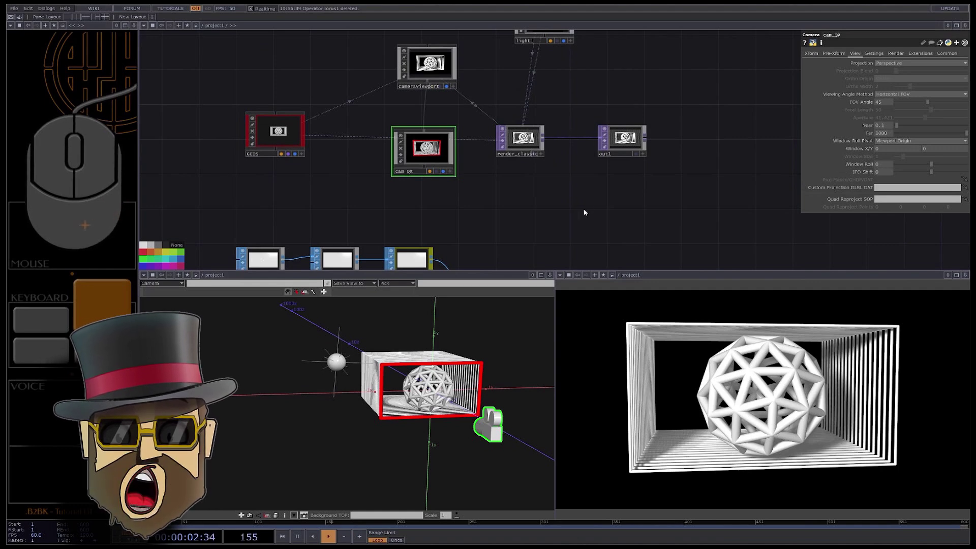
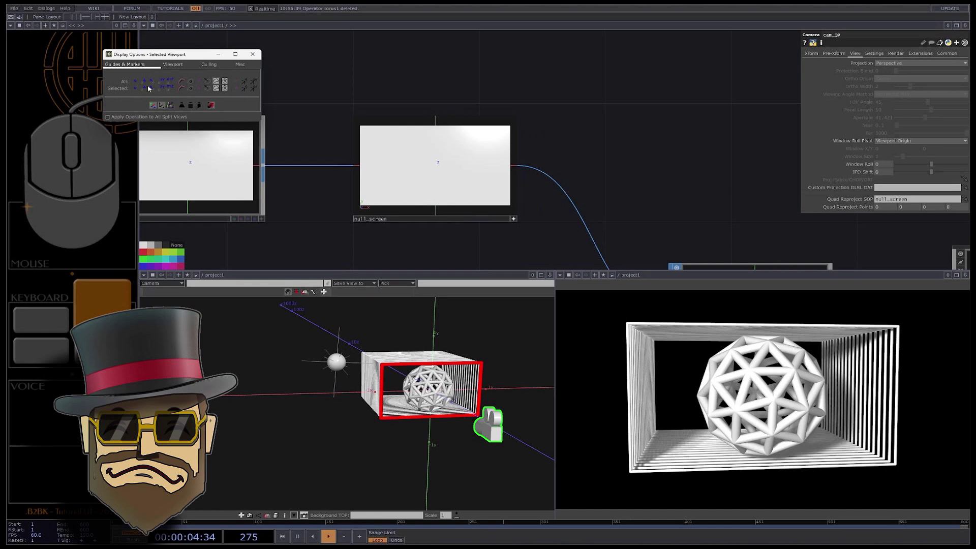
# - Enter cam_QR's Quad Reproject point order for the null_screen mapping
pyautogui.click(148, 84)
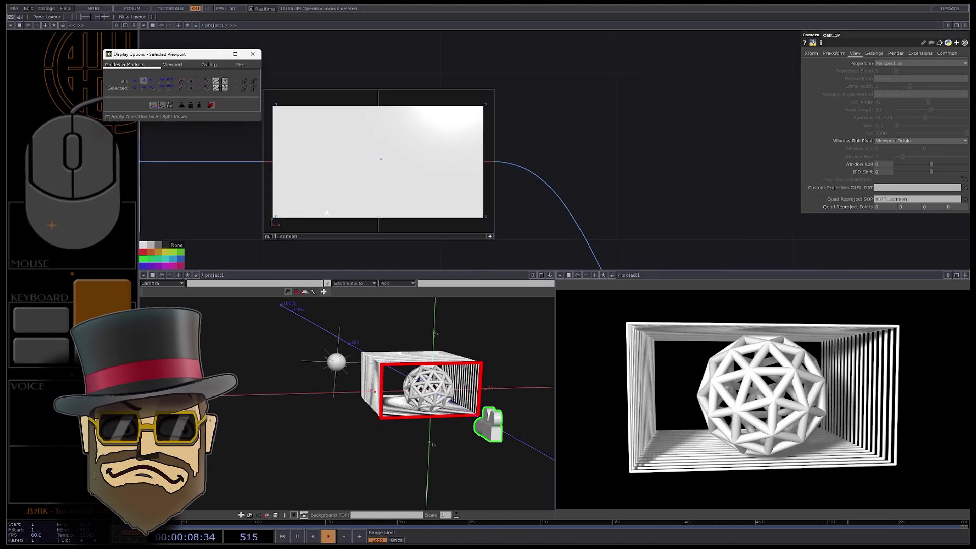
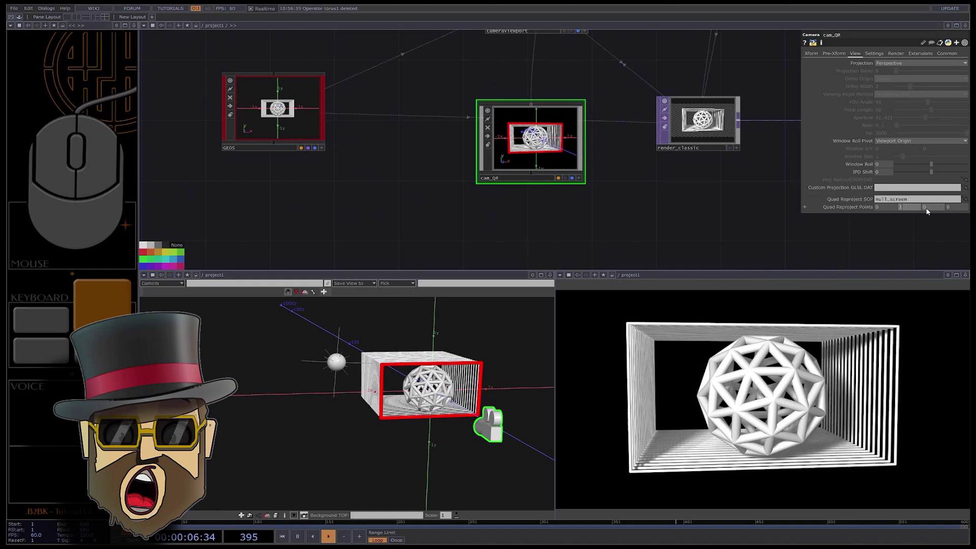
pyautogui.click(914, 210)
pyautogui.click(955, 208)
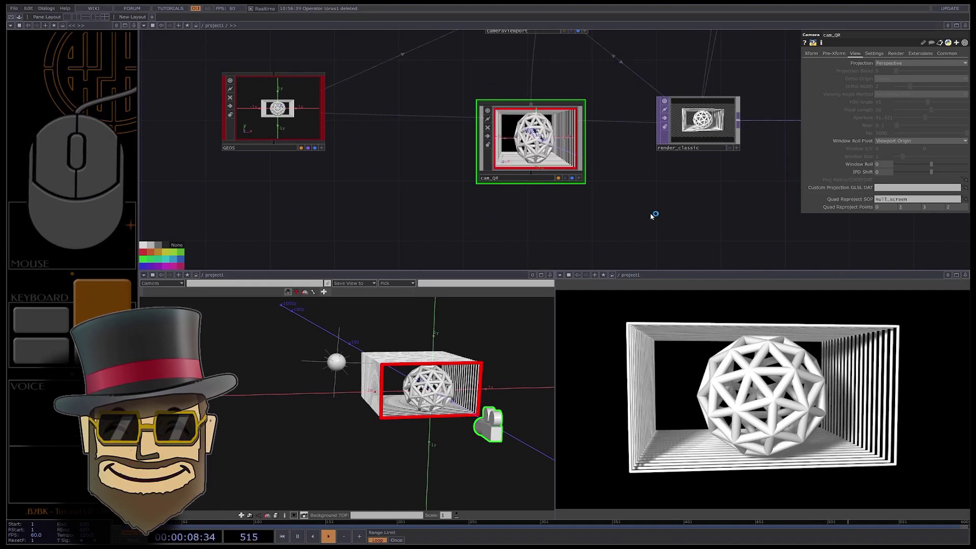
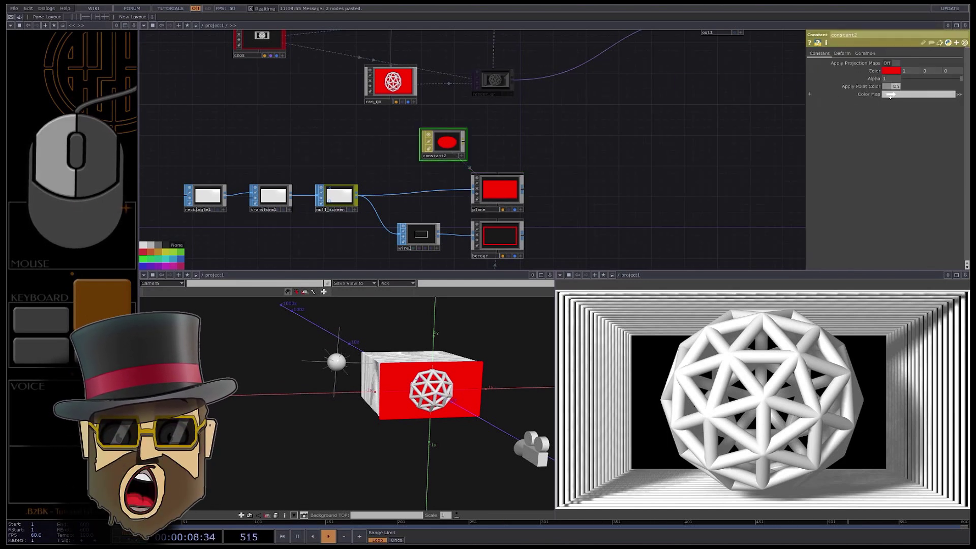
# - Duplicate the Render TOP as render_classic1 and set its Geometry to the plane
pyautogui.click(904, 73)
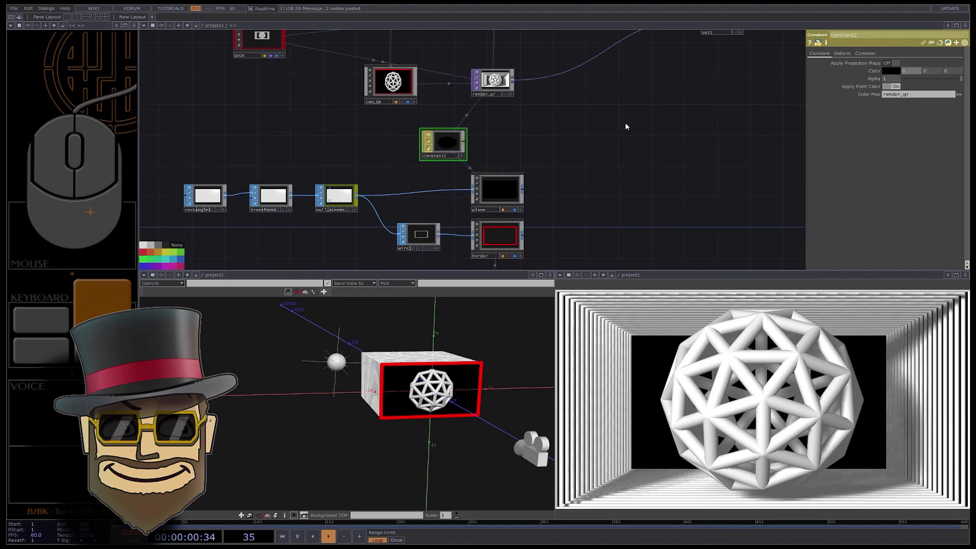
pyautogui.click(902, 73)
pyautogui.click(937, 72)
pyautogui.press('1')
pyautogui.doubleClick(952, 73)
pyautogui.click(479, 94)
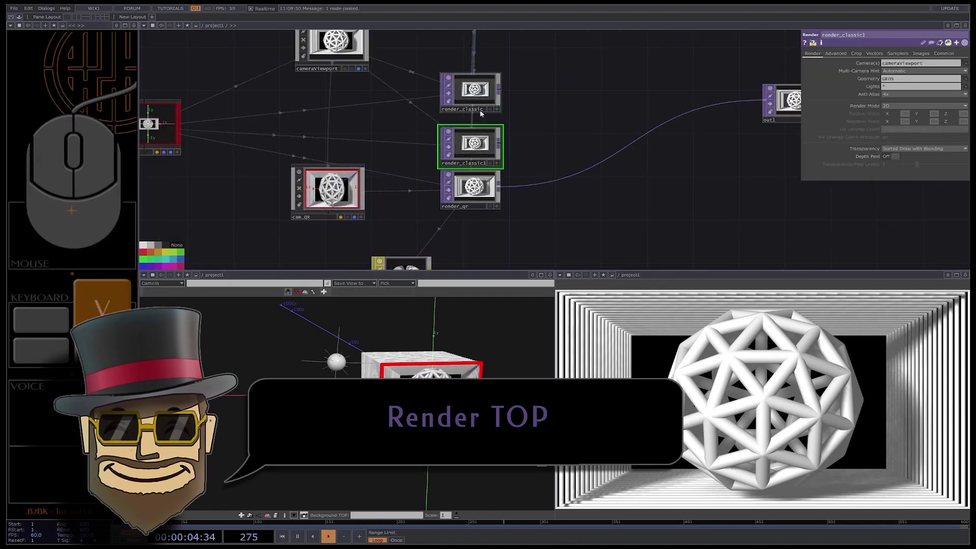
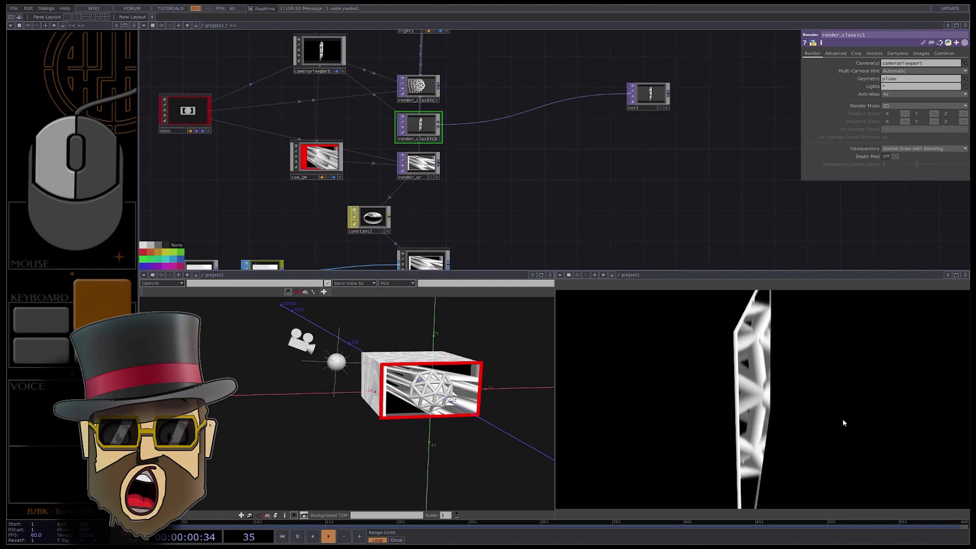
# - Set constant2's Color parameter to white (1, 1, 1) for full-brightness reprojection
pyautogui.click(844, 421)
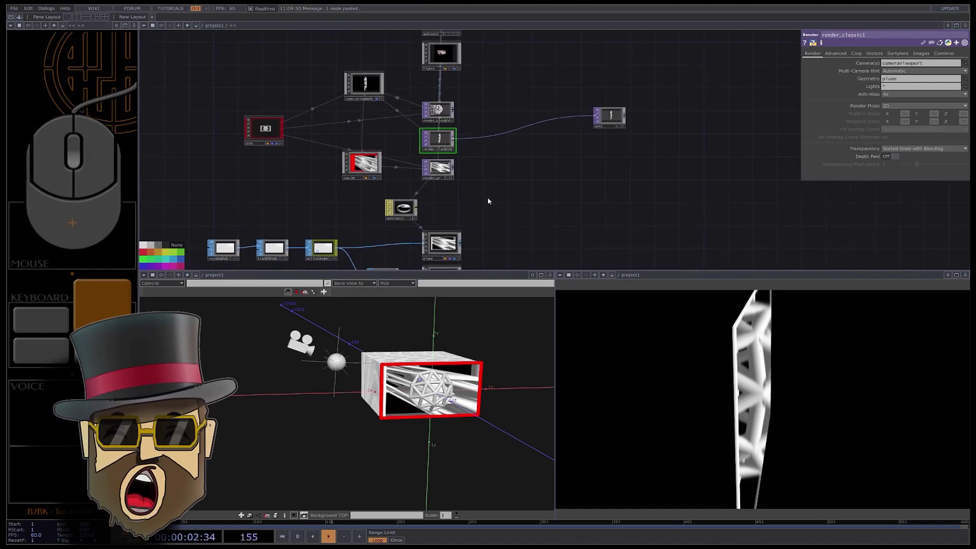
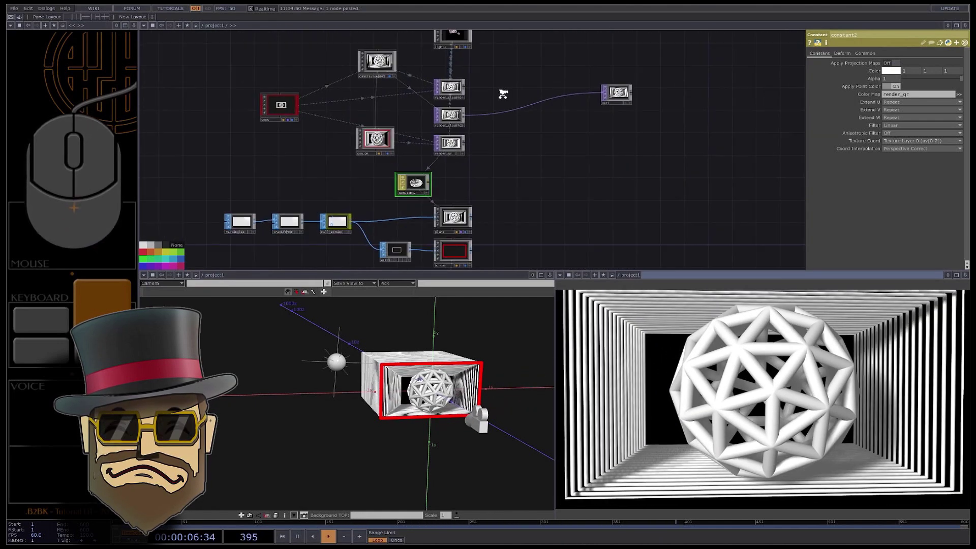
pyautogui.click(536, 145)
pyautogui.press('w')
pyautogui.click(425, 57)
pyautogui.click(595, 100)
# - Wire render_qr as the Switch TOP's third input and vary its Index to compare renders
pyautogui.click(467, 95)
pyautogui.click(461, 124)
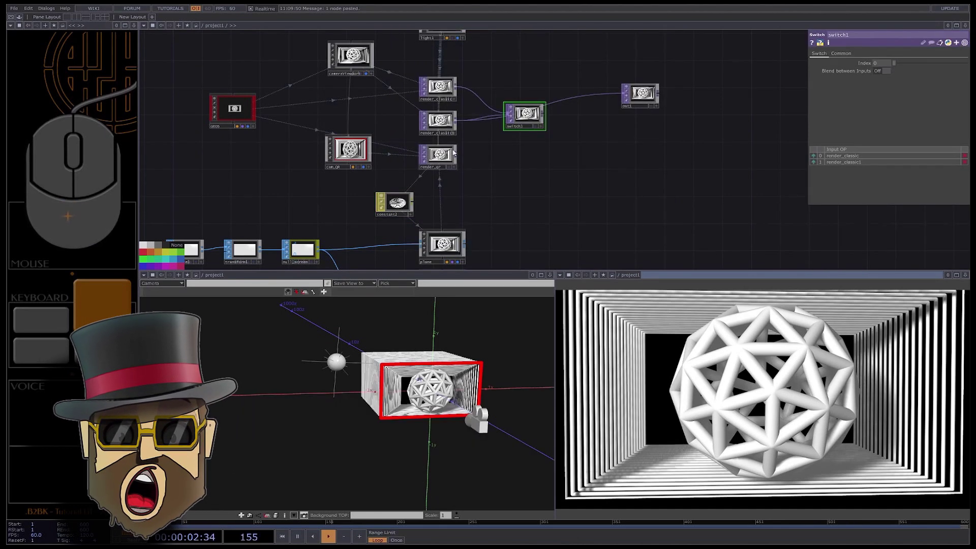
pyautogui.click(483, 144)
pyautogui.moveTo(556, 115); pyautogui.dragTo(614, 97)
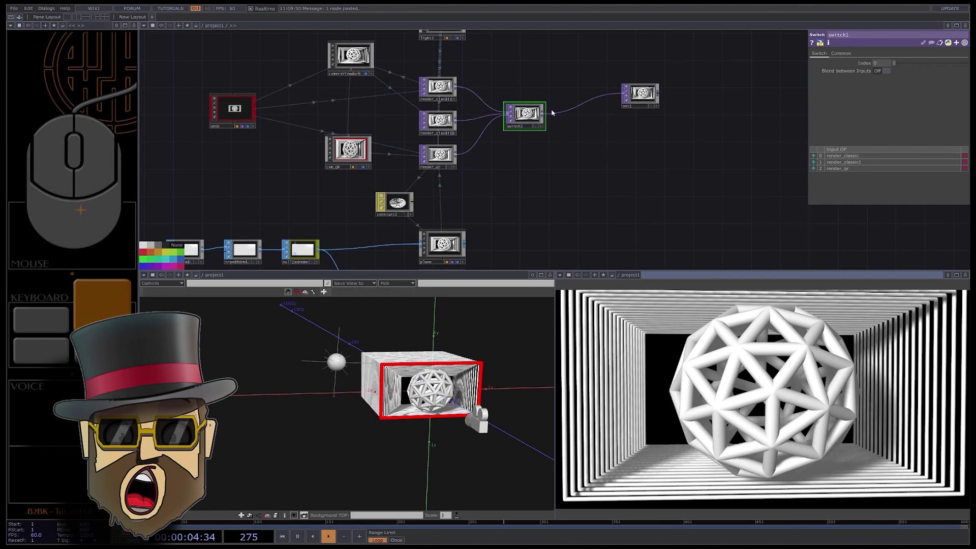
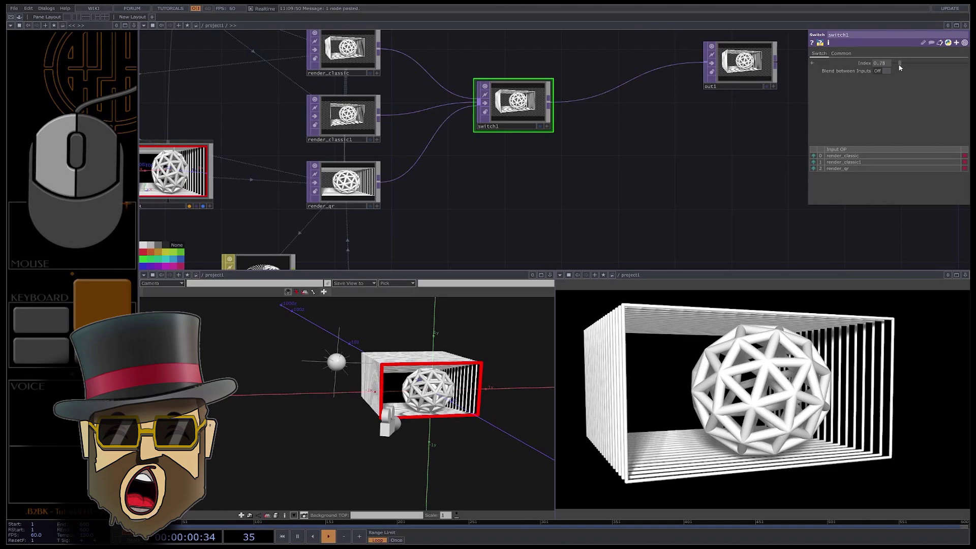
pyautogui.click(910, 66)
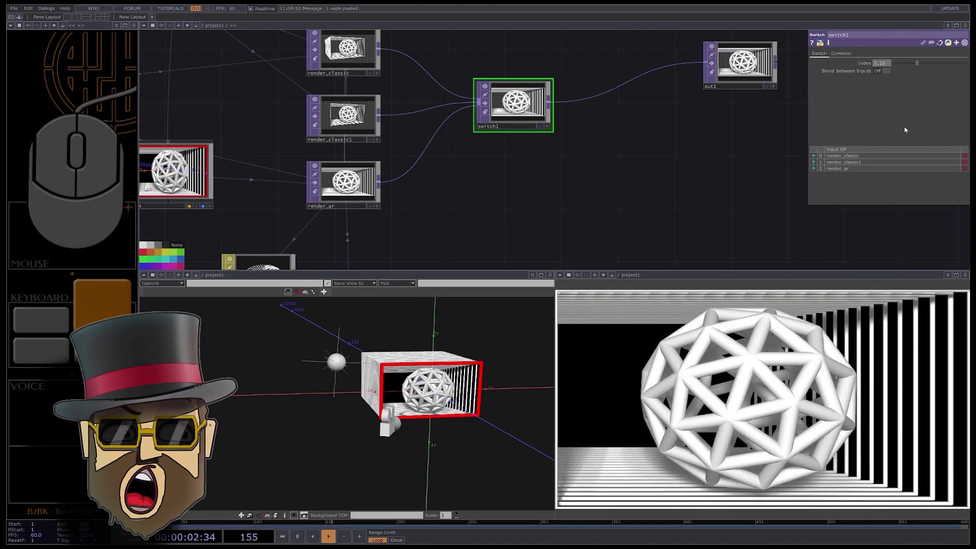
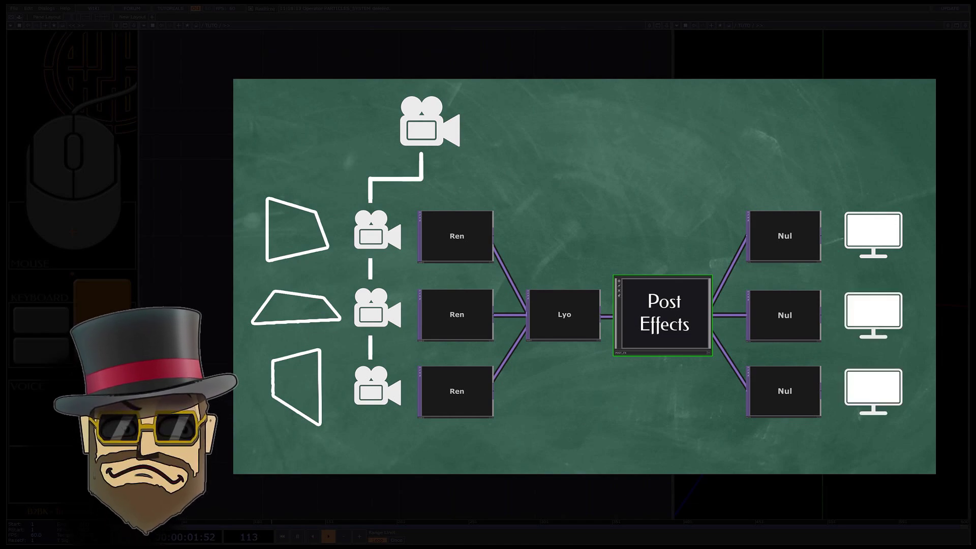
# - Save the project before loading the next file for the second screen
pyautogui.press('s')
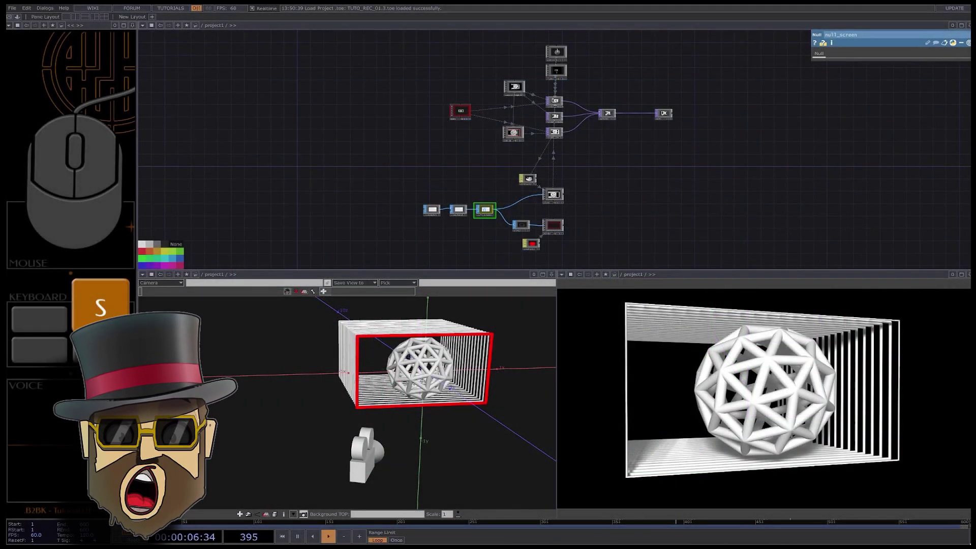